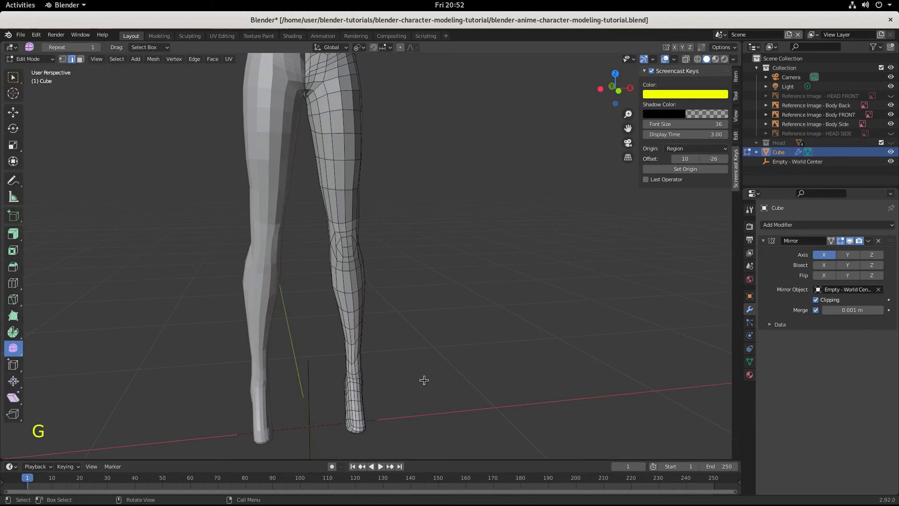
- Frame the knee of the leg closely and switch to Sculpt Mode with the Smooth brush
click(424, 379)
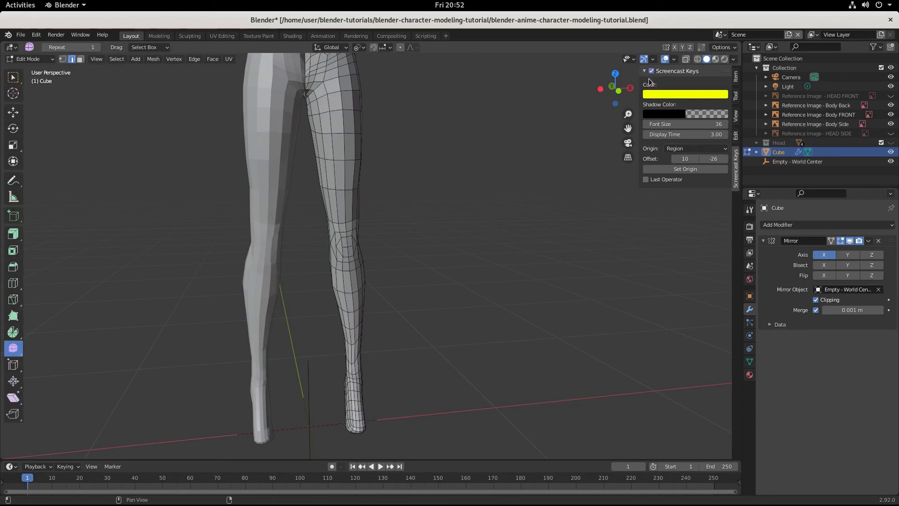
scroll(up, 3)
scroll(up, 3)
scroll(down, 3)
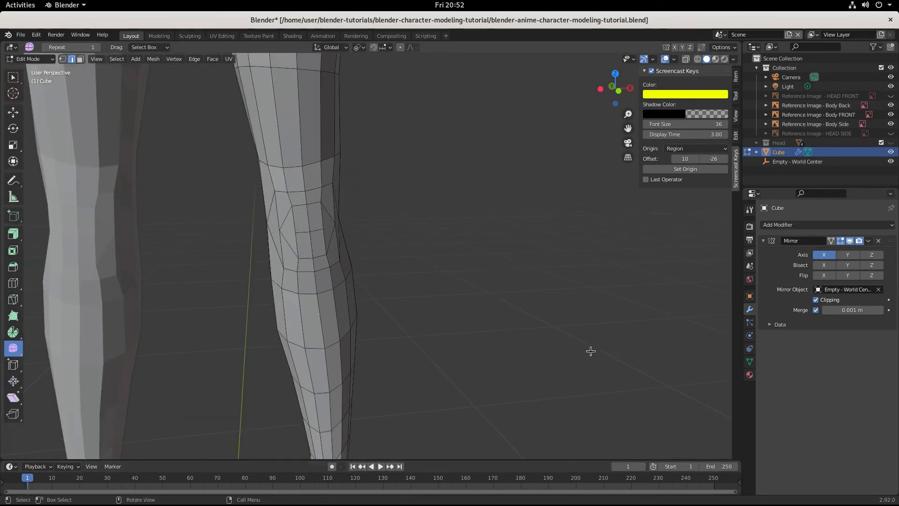
scroll(up, 3)
middle_click(340, 273)
scroll(down, 3)
click(312, 455)
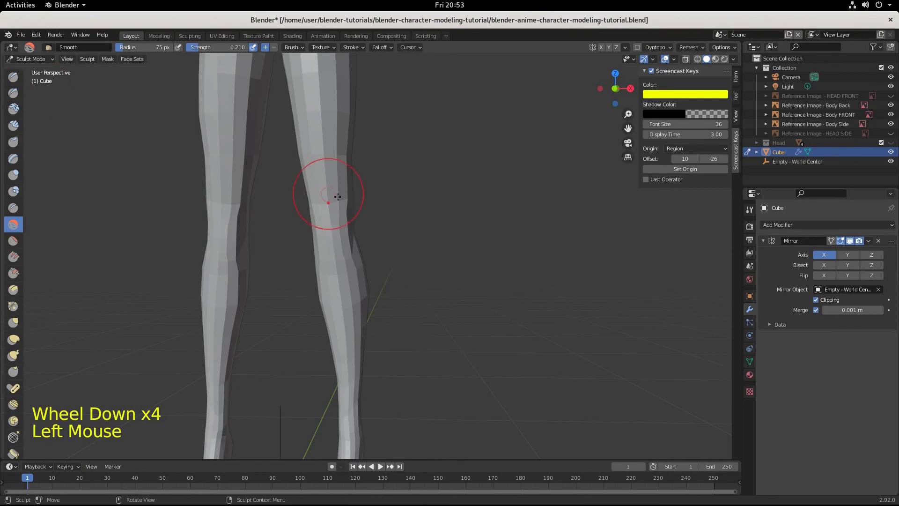
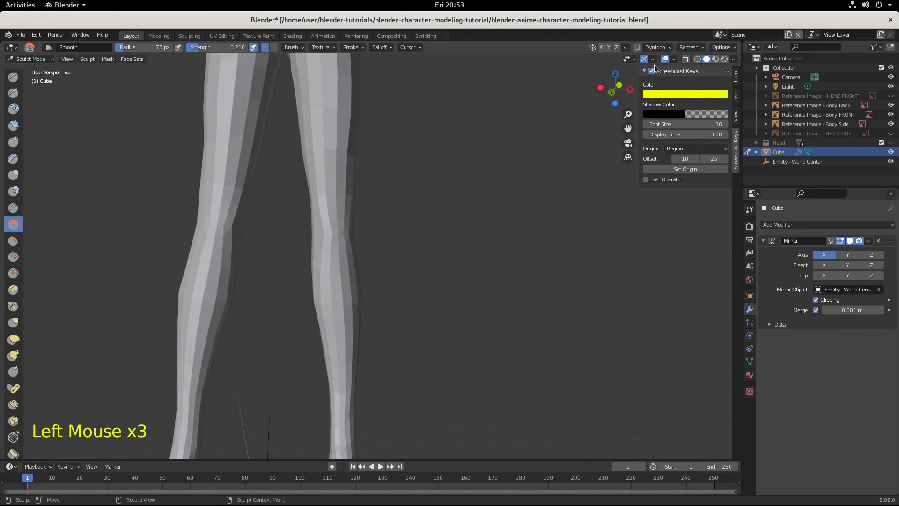
- Return to Edit Mode and select an edge loop and face strips running down the leg
key(Tab)
scroll(up, 3)
middle_click(374, 271)
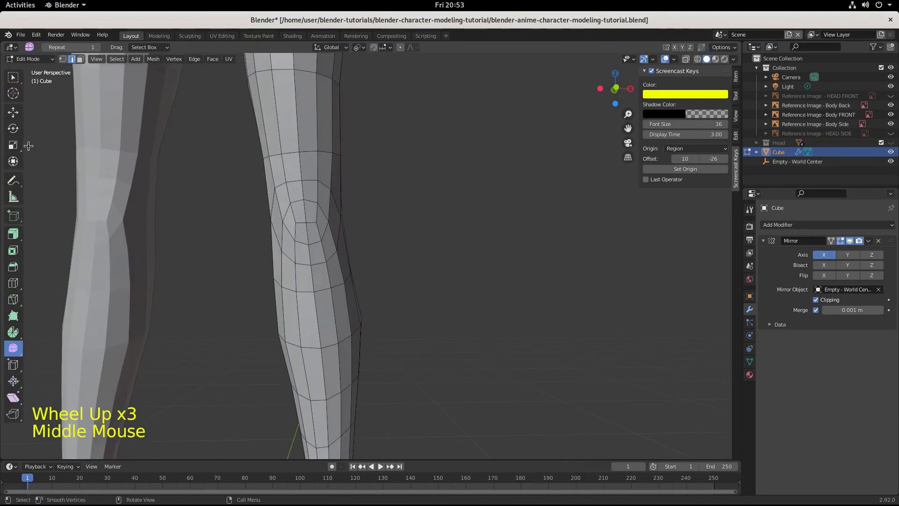
click(82, 65)
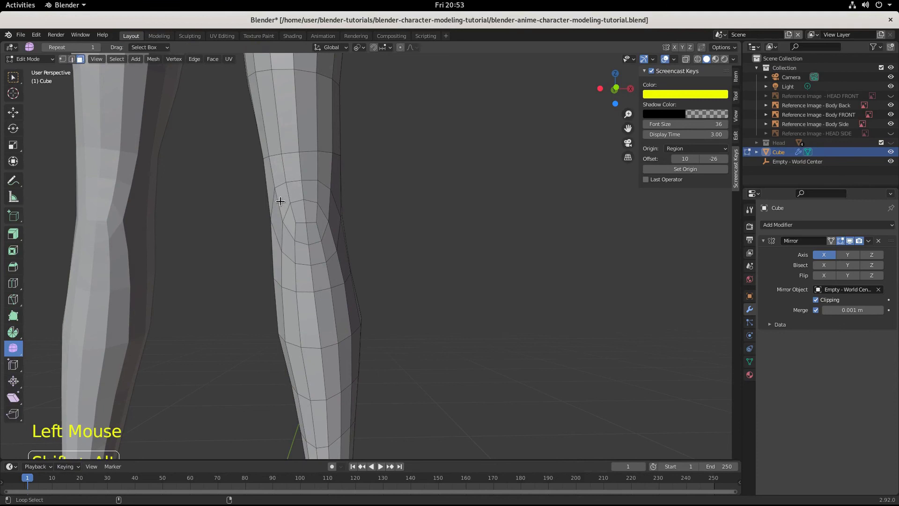
click(281, 200)
scroll(down, 3)
scroll(up, 3)
double_click(339, 230)
double_click(340, 230)
- Clear the leg selection and review the smoothed knee against the whole body from an angle
scroll(down, 3)
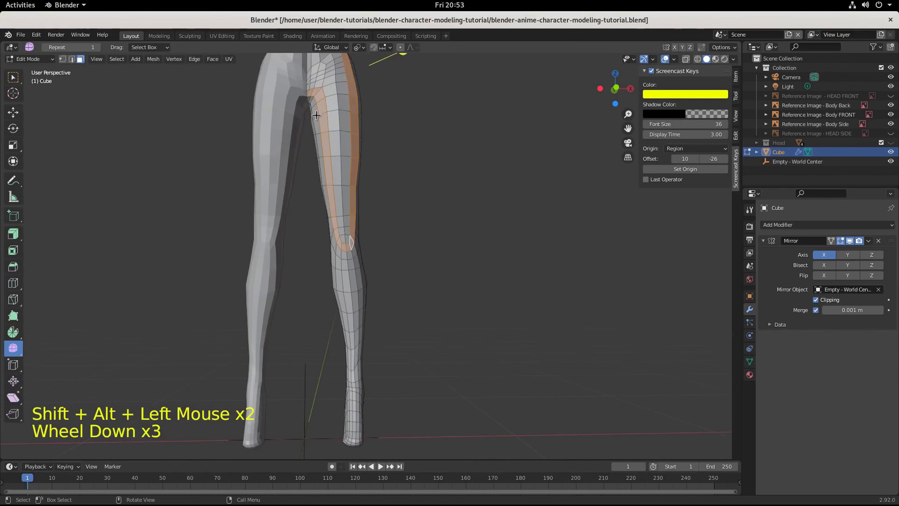
scroll(down, 3)
scroll(down, 3)
scroll(up, 3)
scroll(down, 3)
click(416, 312)
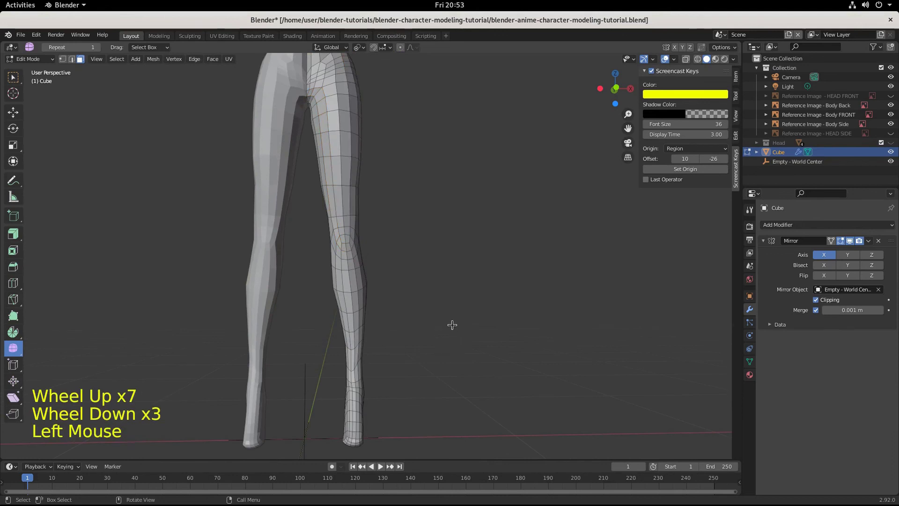
scroll(down, 3)
middle_click(450, 282)
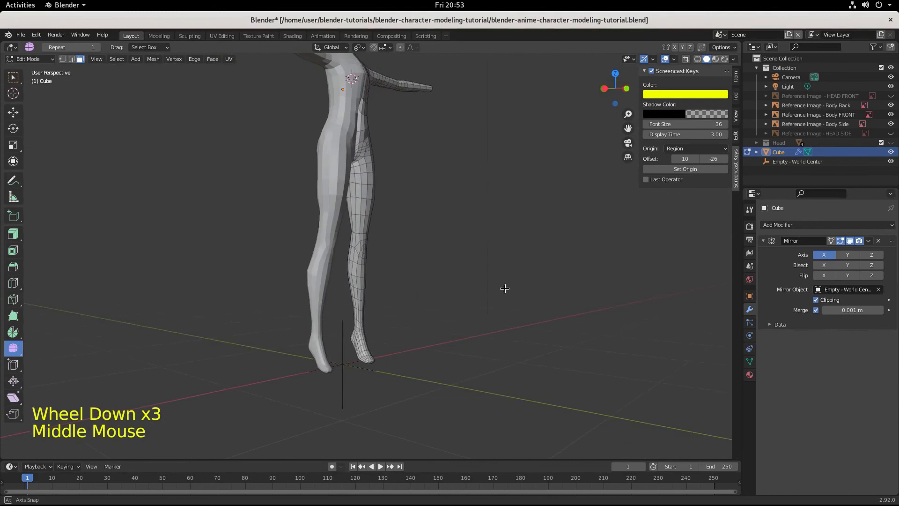
scroll(down, 3)
middle_click(417, 239)
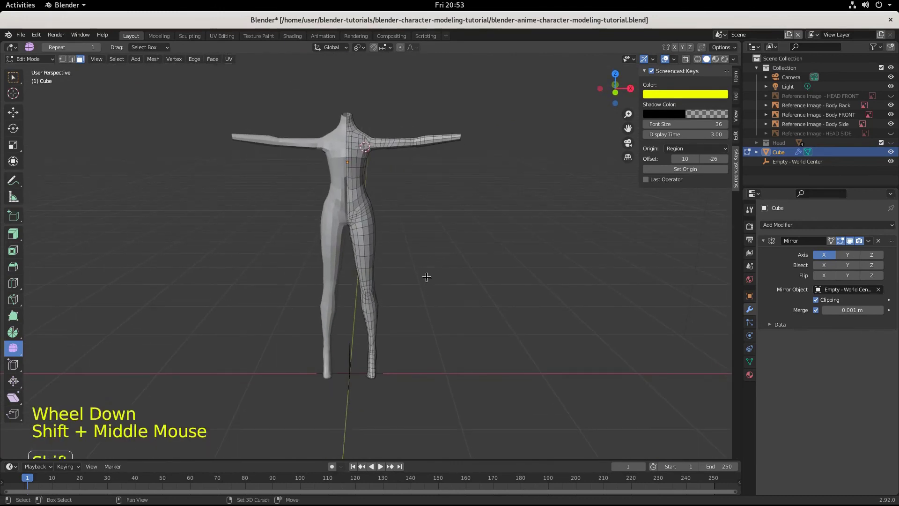
scroll(up, 3)
scroll(down, 3)
middle_click(428, 351)
- Add a loop cut around the knee with Ctrl+R and slide it into position along the leg
scroll(up, 3)
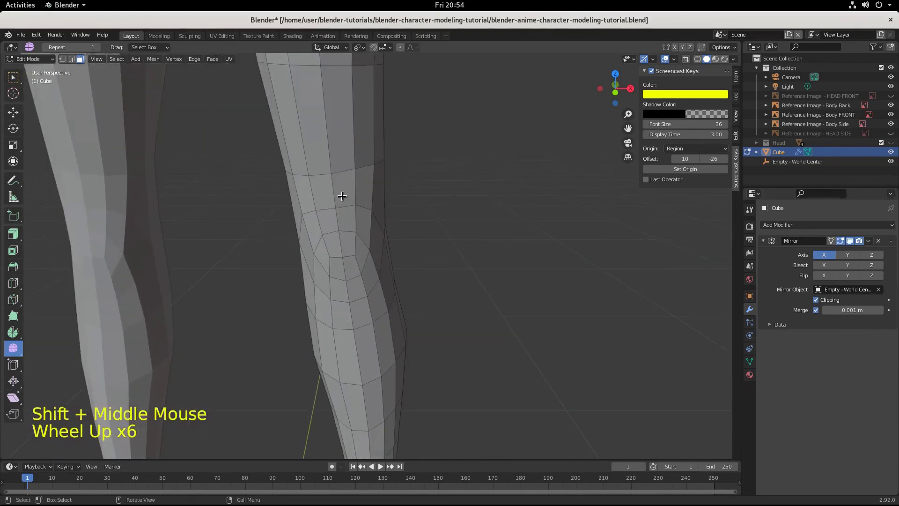
key(ctrl+r)
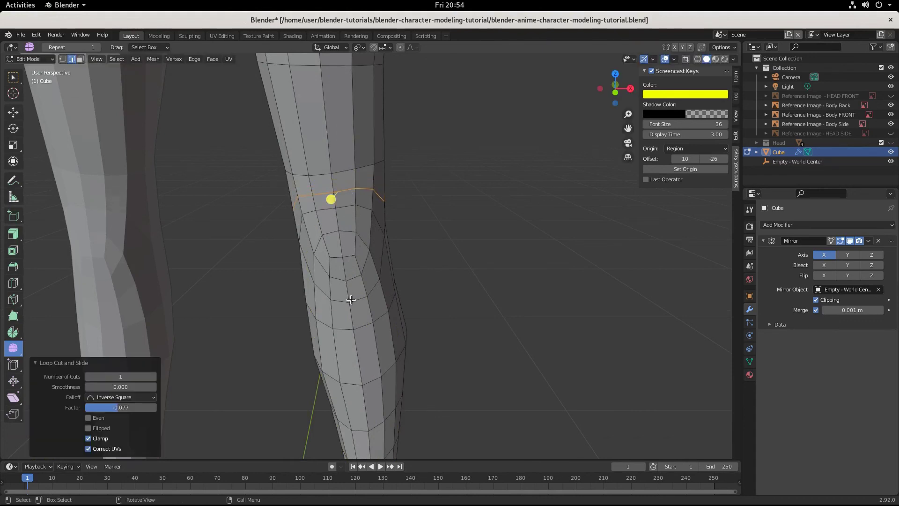
key(ctrl+r)
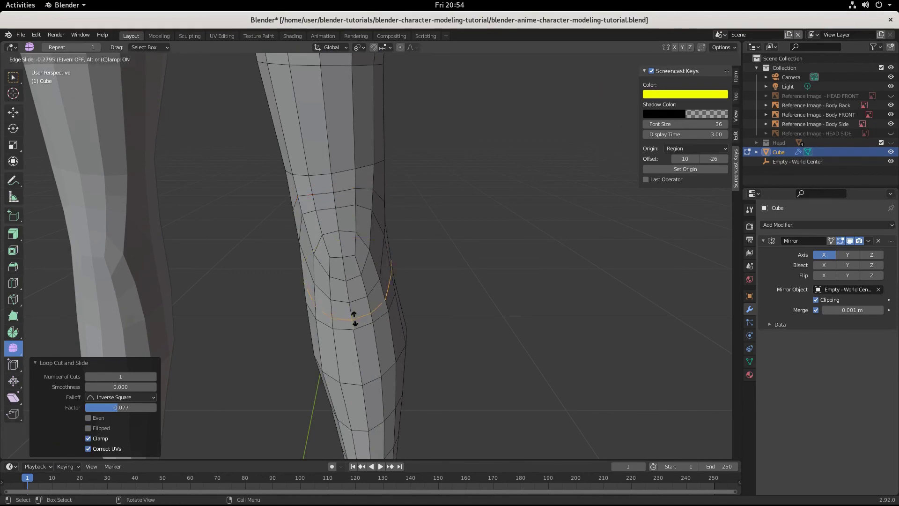
middle_click(421, 356)
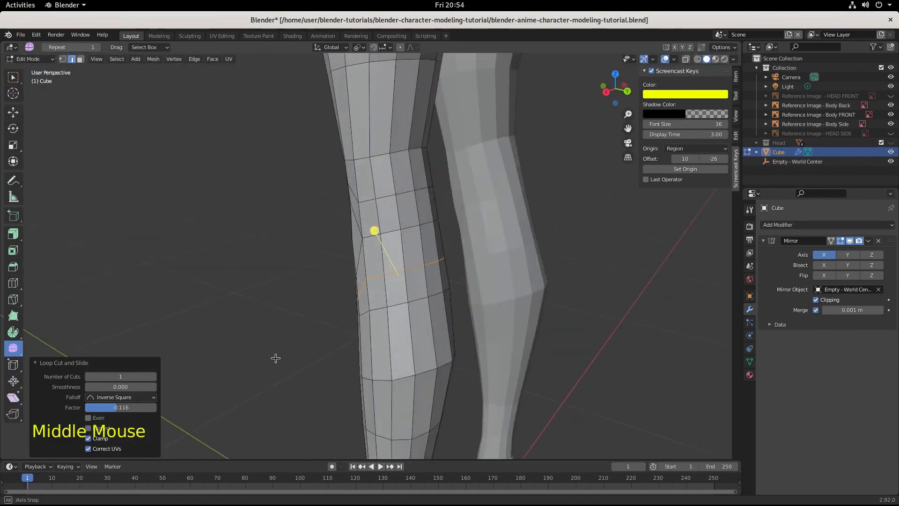
scroll(down, 3)
middle_click(363, 290)
- Orbit around the leg to inspect the new knee loops, ending on a view of the full body
scroll(down, 3)
middle_click(413, 315)
scroll(down, 3)
scroll(down, 3)
middle_click(429, 272)
middle_click(293, 284)
middle_click(427, 236)
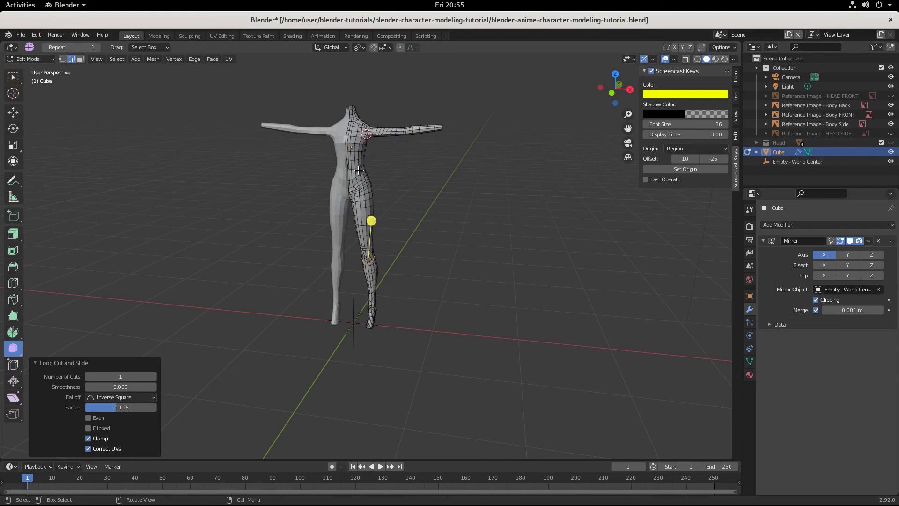
- Check the torso against the side reference in Right Orthographic view and save the .blend file
key(KP_1)
key(KP_3)
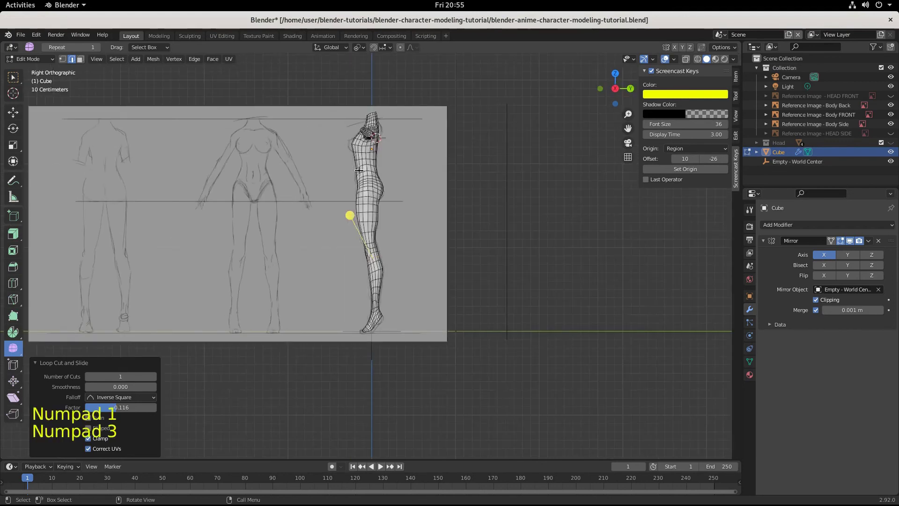
scroll(up, 3)
middle_click(385, 186)
scroll(up, 3)
middle_click(380, 325)
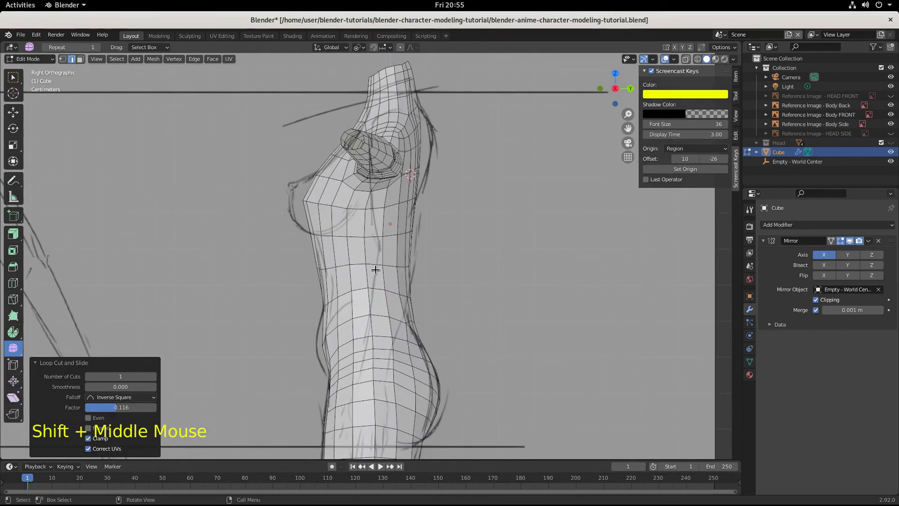
key(ctrl+s)
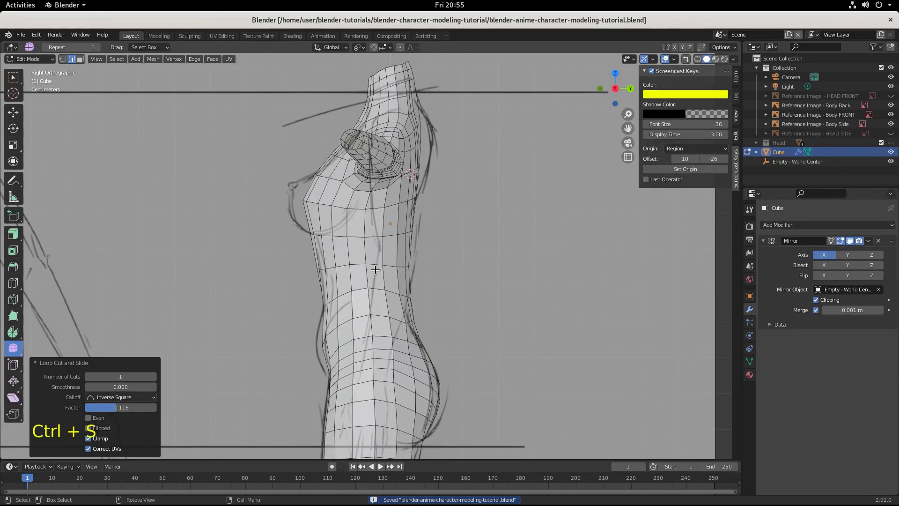